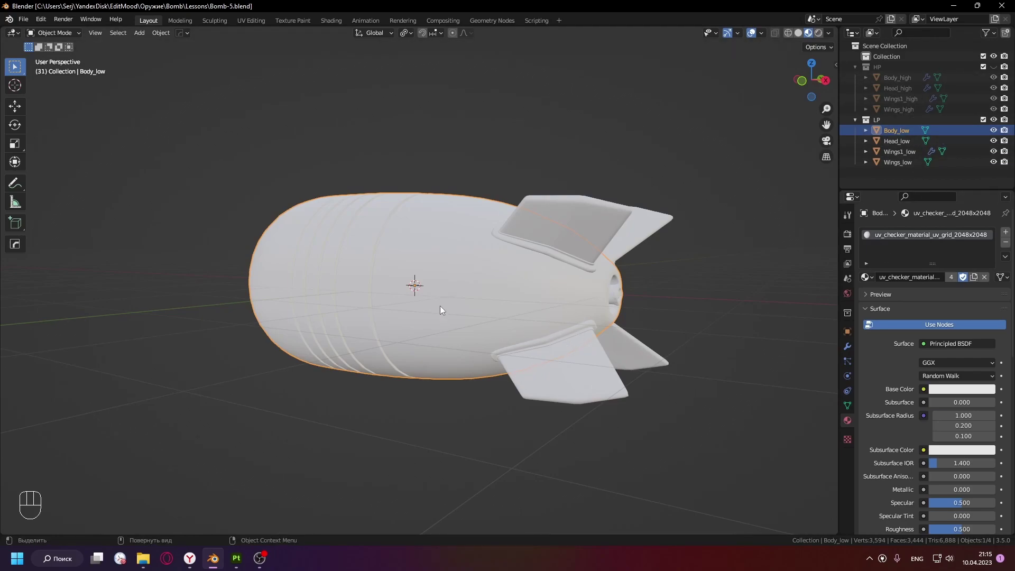
- Try triangulating all of Body_low's faces in Edit Mode (Ctrl+T), then undo it and inspect the body
left_click(801, 37)
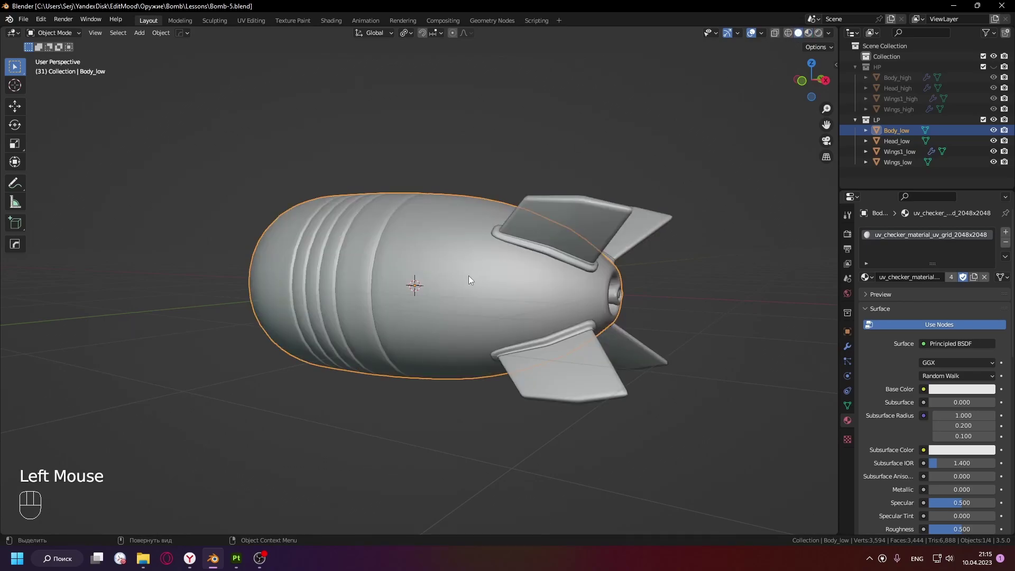
left_click_drag(406, 321, 449, 349)
key("Tab")
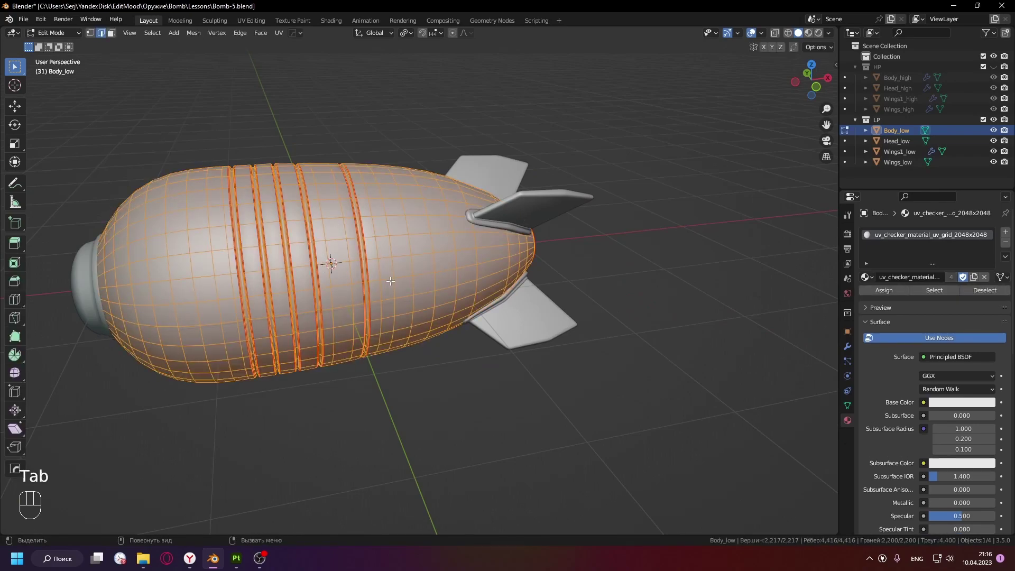
key("Tab")
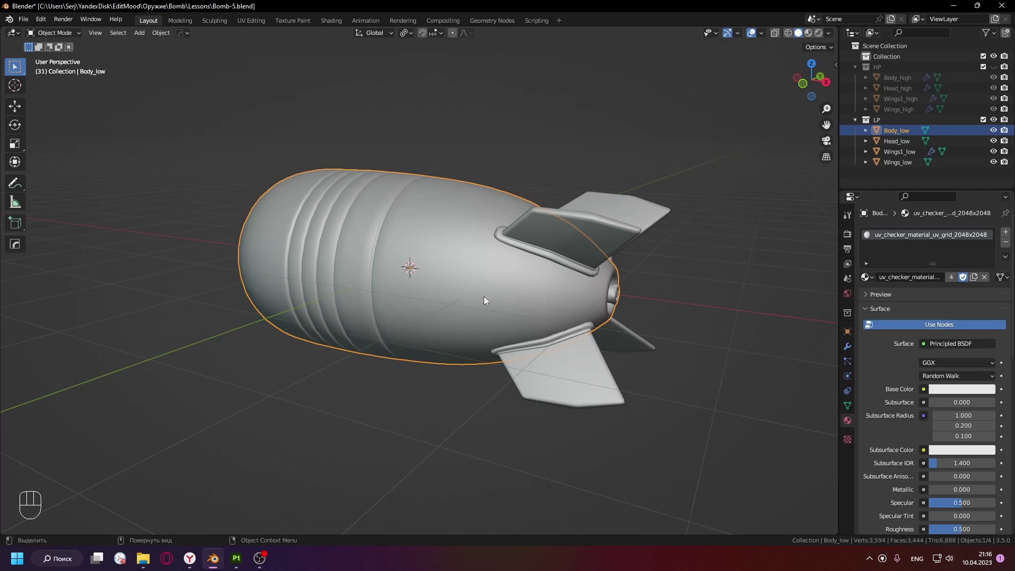
key("Tab")
key("a")
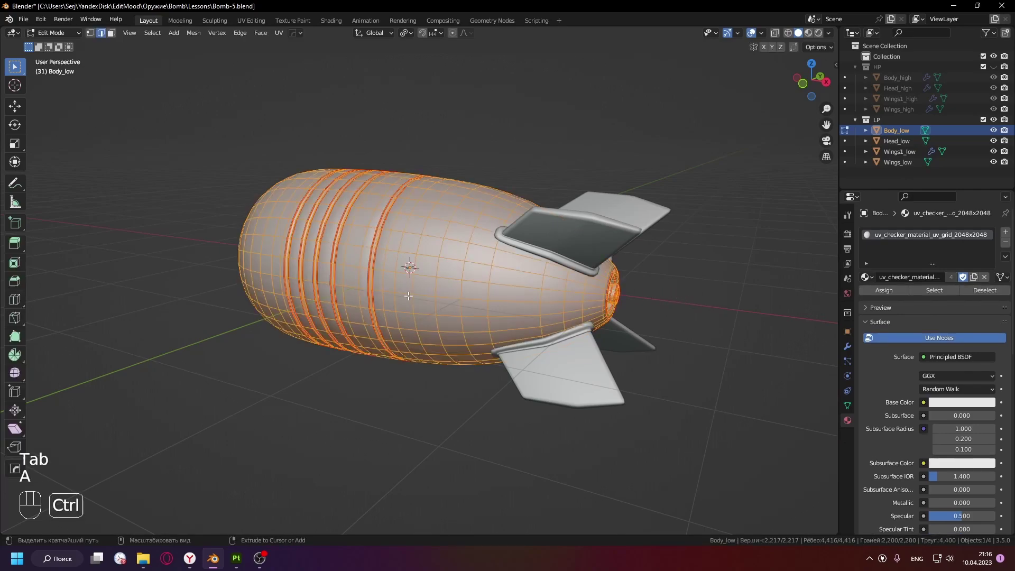
key("ctrl+t")
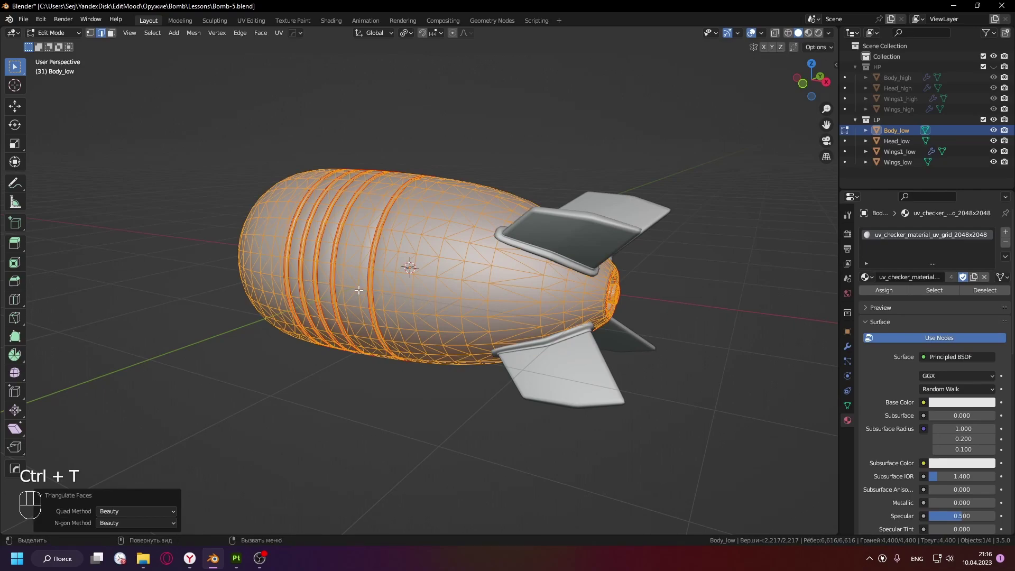
key("ctrl+z")
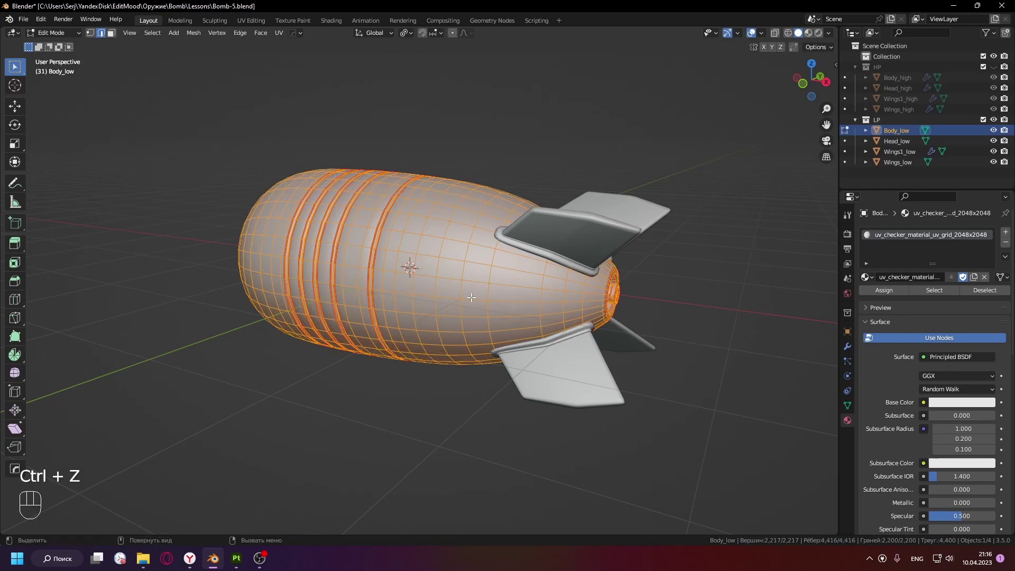
key("Tab")
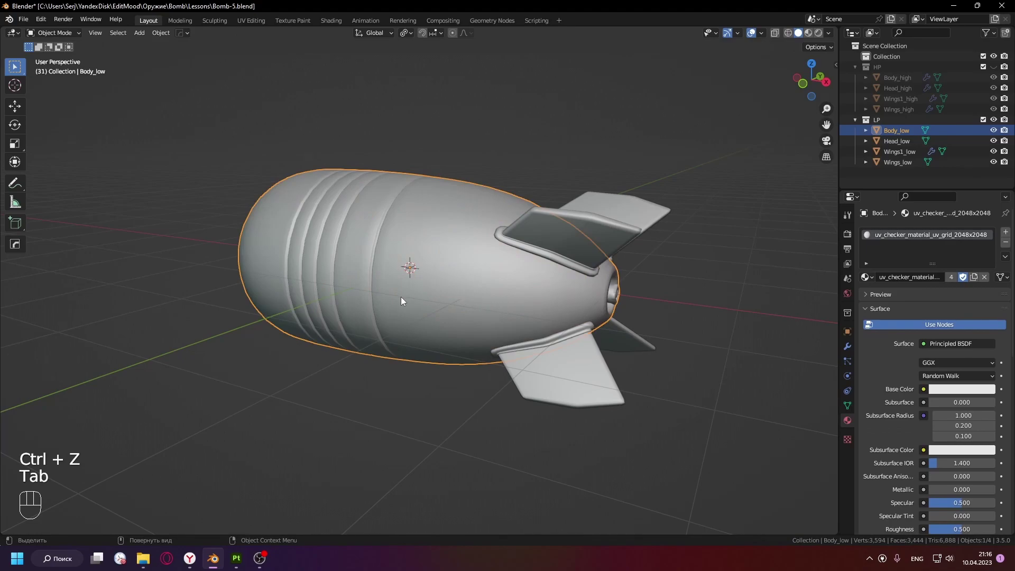
left_click_drag(414, 307, 436, 313)
key("c")
left_click_drag(412, 304, 581, 322)
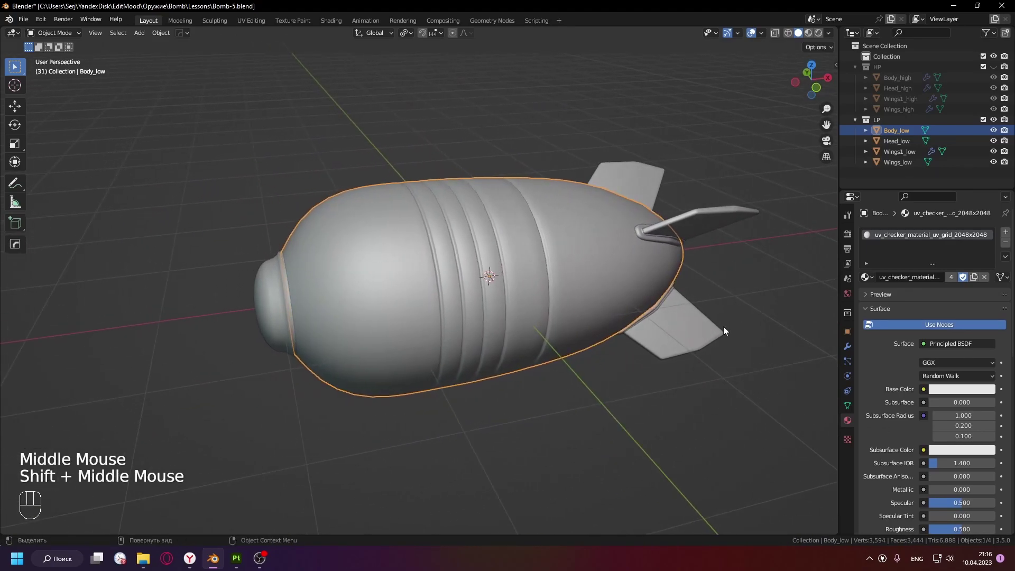
- Add a Triangulate modifier with Keep Normals to Body_low and check it with the wireframe overlay
left_click(847, 354)
left_click(876, 237)
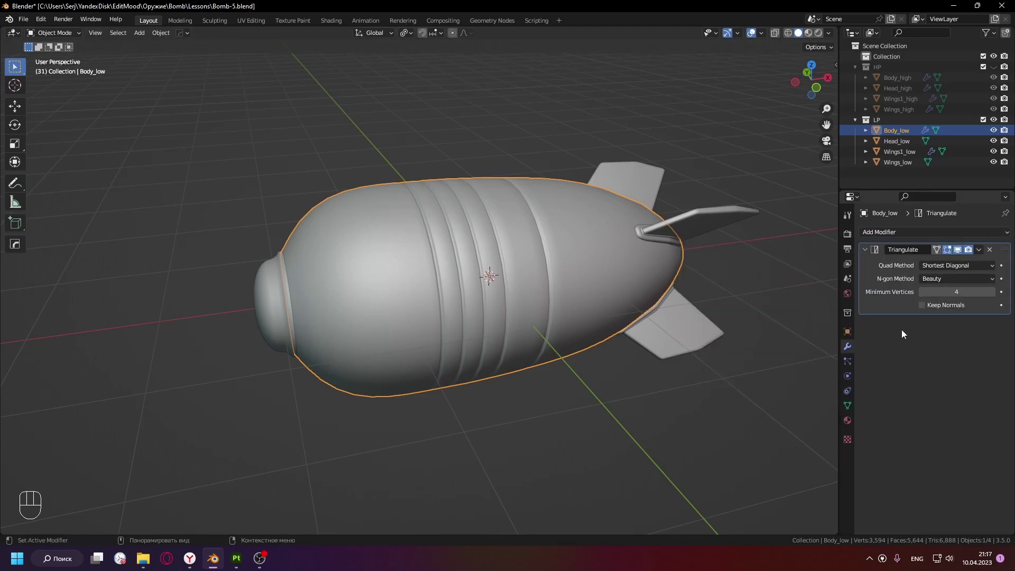
left_click(924, 310)
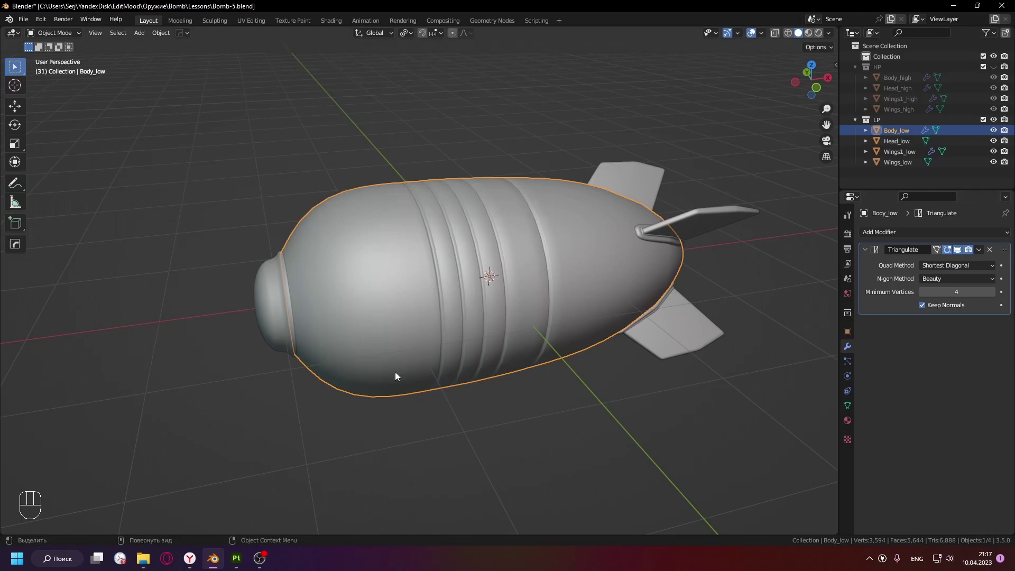
key("ctrl+/")
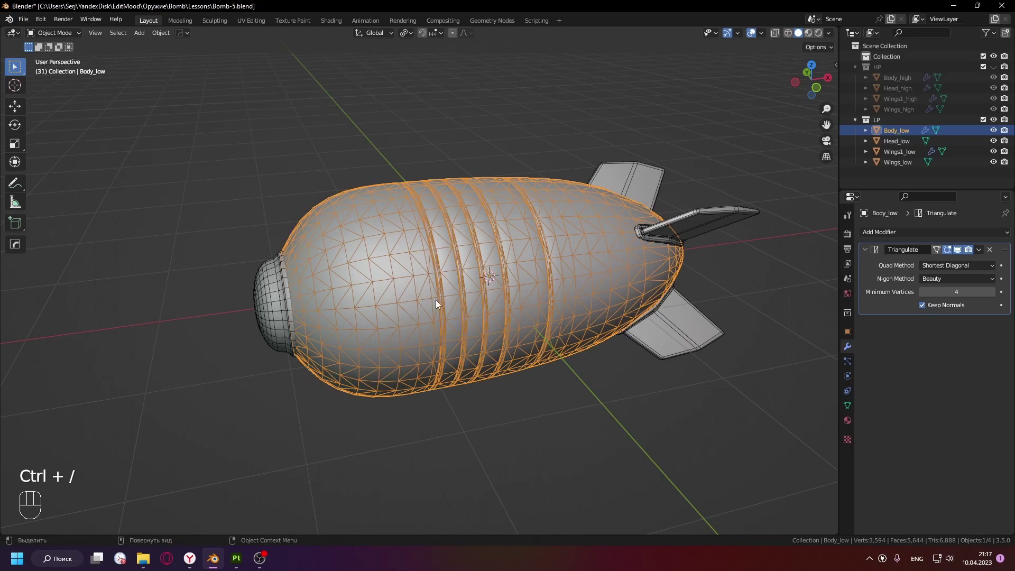
key("ctrl+/")
- Give Wings1_low a Triangulate modifier moved above its collapsed Mirror modifier
left_click(275, 307)
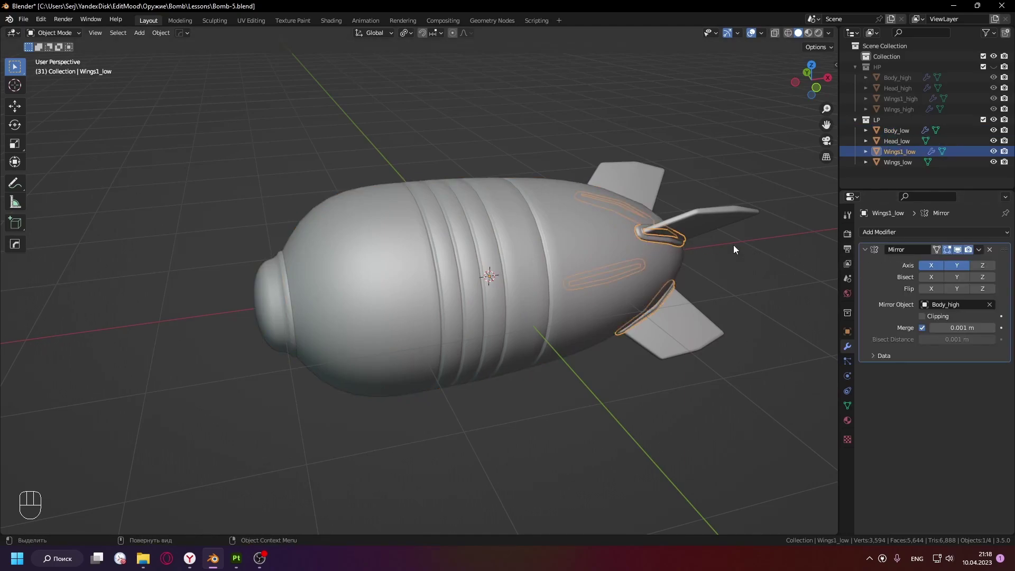
left_click(872, 252)
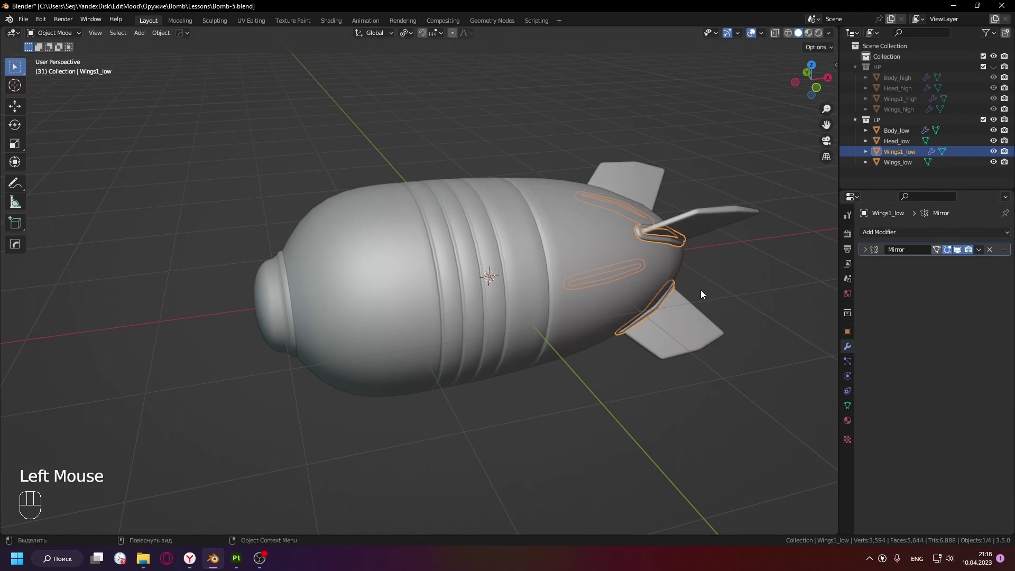
left_click_drag(708, 263, 797, 438)
left_click_drag(1006, 271, 1008, 250)
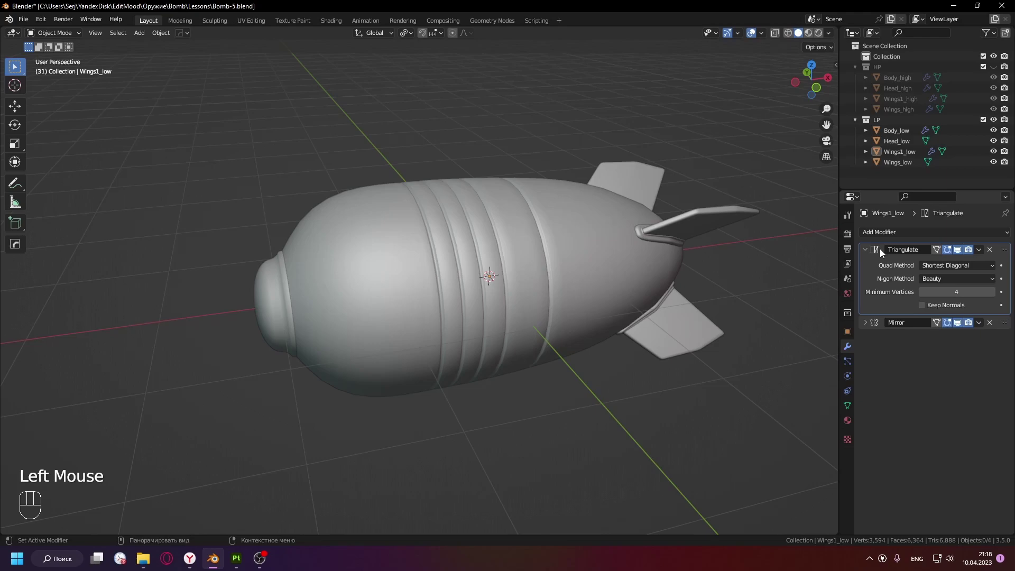
- Select Head_low and add Wings_low to the selection
left_click(271, 295)
left_click(649, 187)
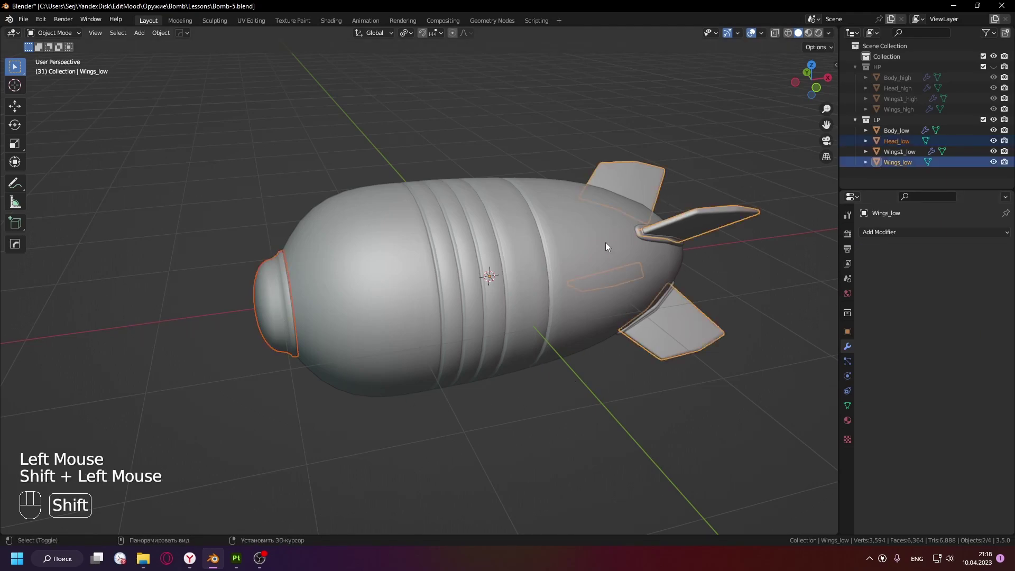
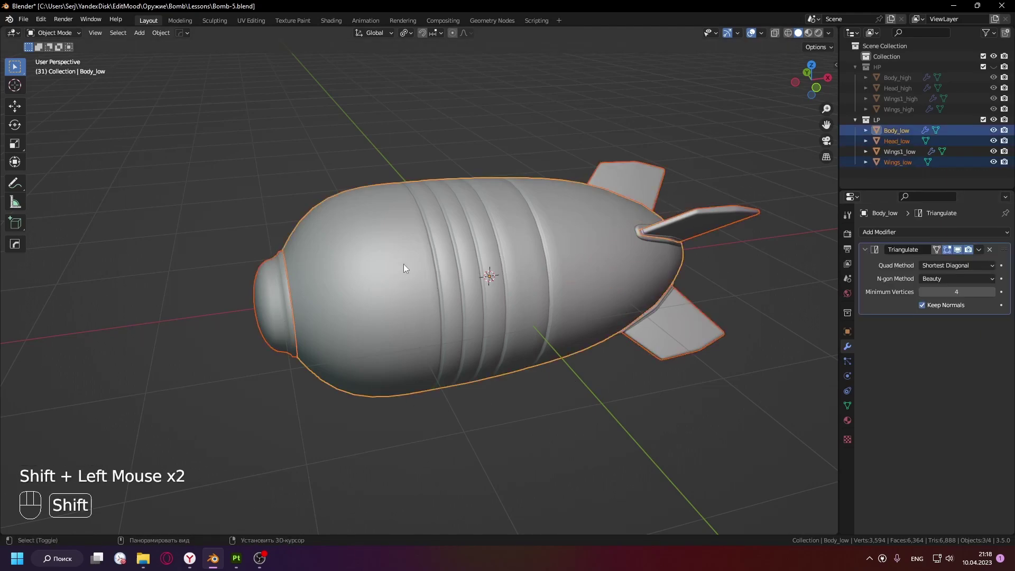
key("ctrl+l")
left_click(338, 306)
left_click(276, 294)
left_click(643, 188)
key("ctrl+/")
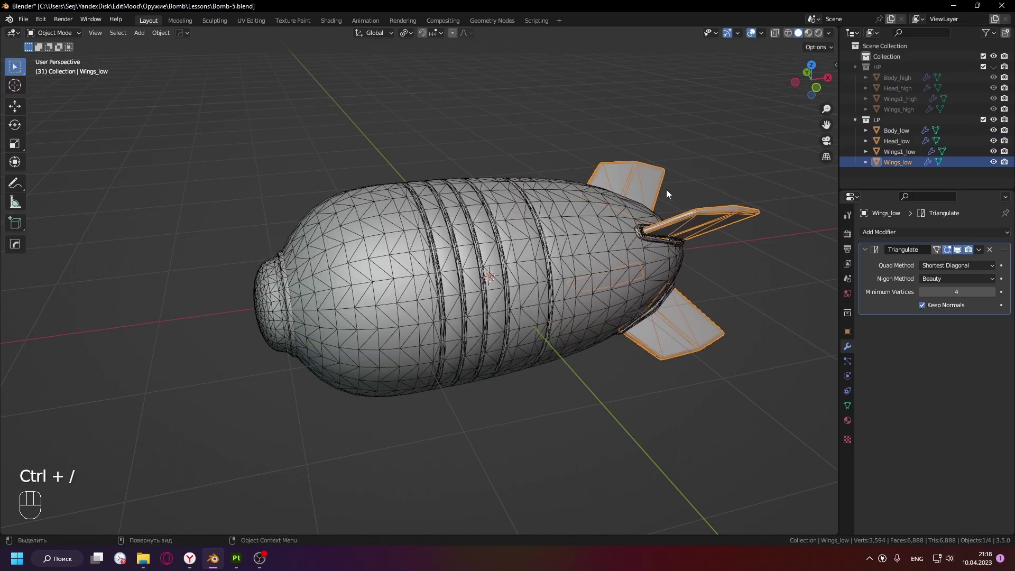
left_click_drag(660, 249, 999, 324)
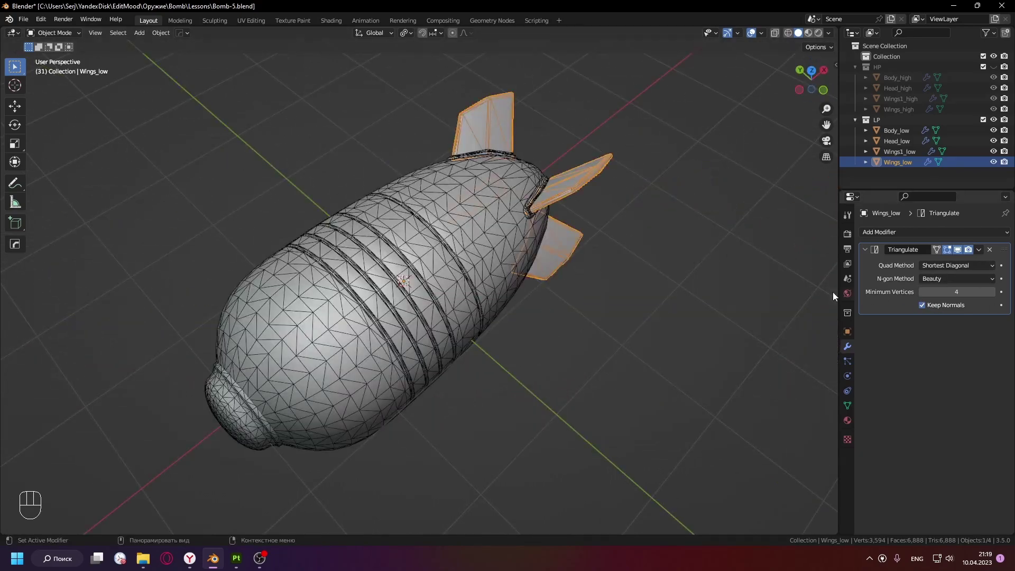
key("ctrl+/")
left_click_drag(495, 270, 480, 281)
key("c")
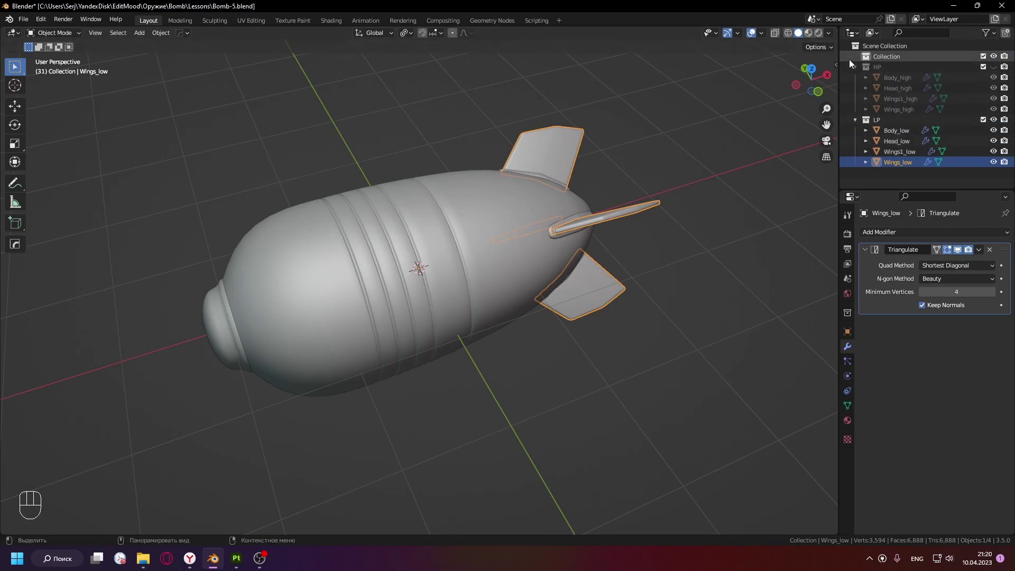
- Hide the high-poly collection, select all low-poly bomb parts and start an FBX export of them
left_click(858, 72)
left_click(1007, 71)
left_click(908, 93)
left_click(895, 130)
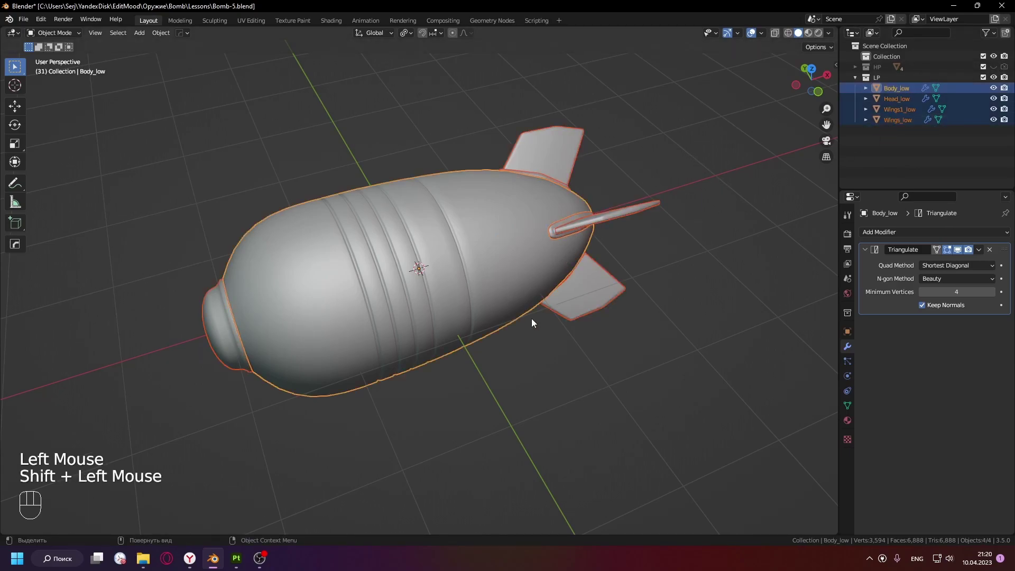
left_click_drag(23, 23, 165, 273)
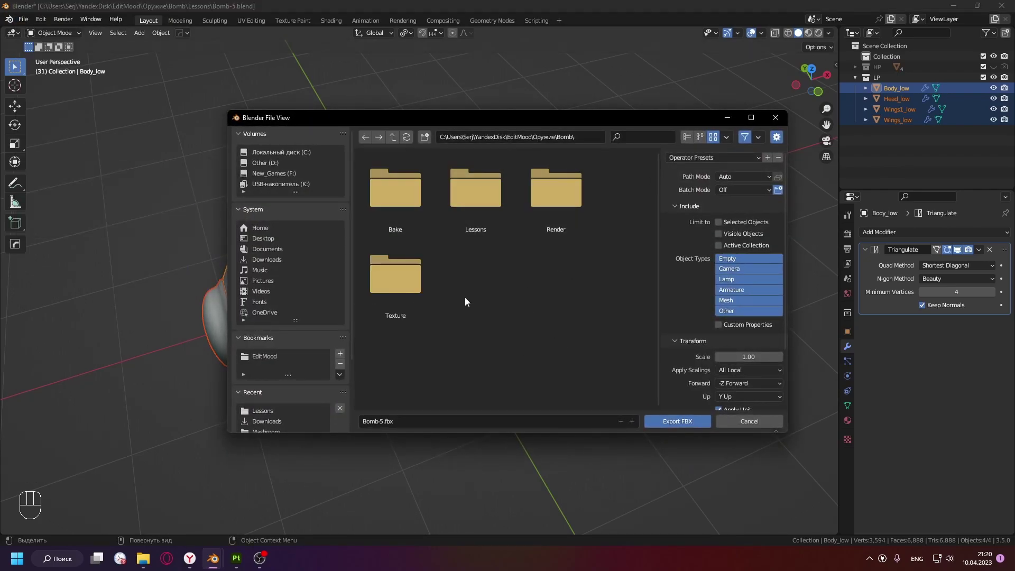
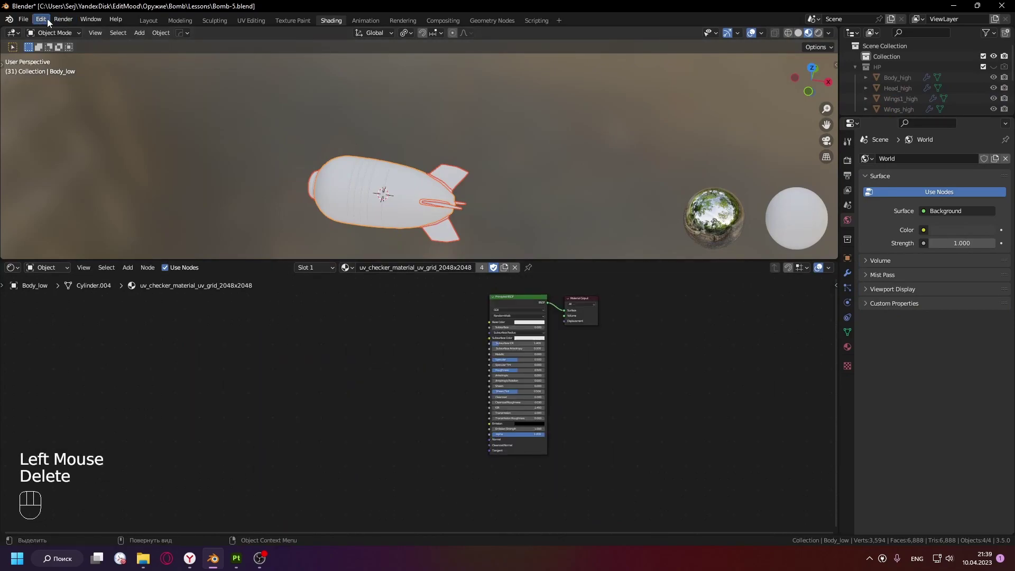
- Enable the Node Wrangler add-on in Preferences and close the window
left_click_drag(43, 23, 91, 213)
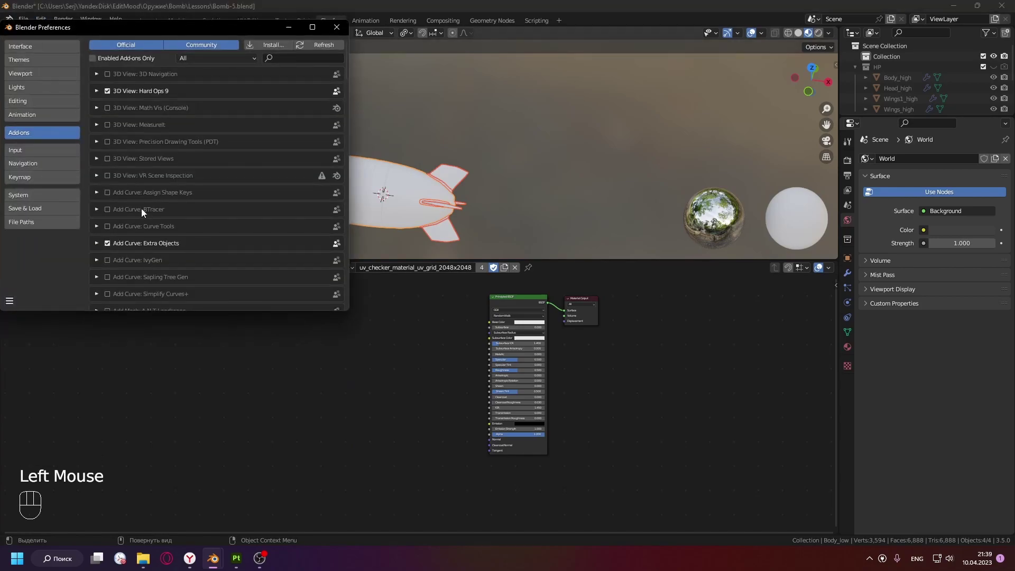
left_click_drag(50, 19, 280, 138)
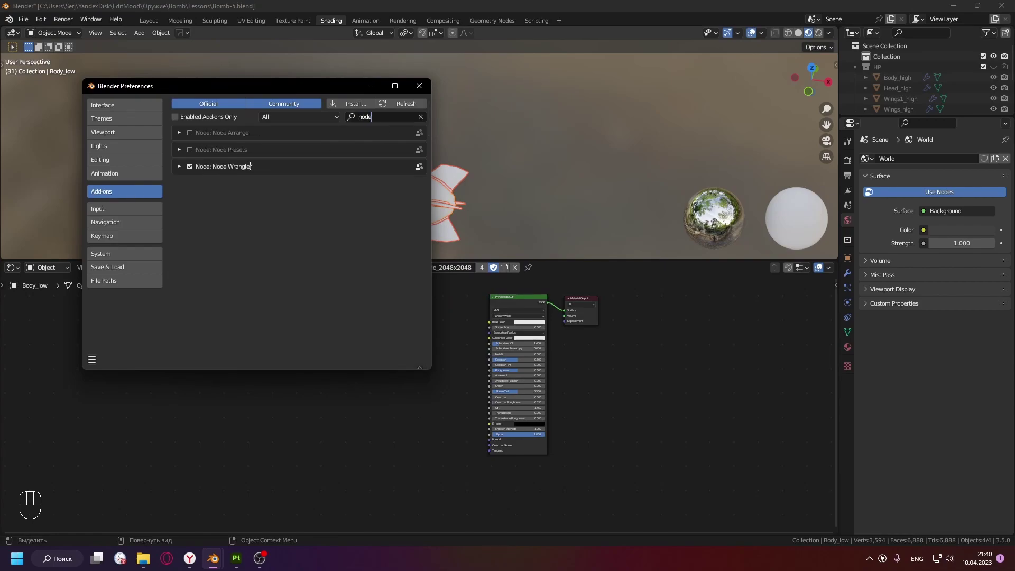
left_click(521, 303)
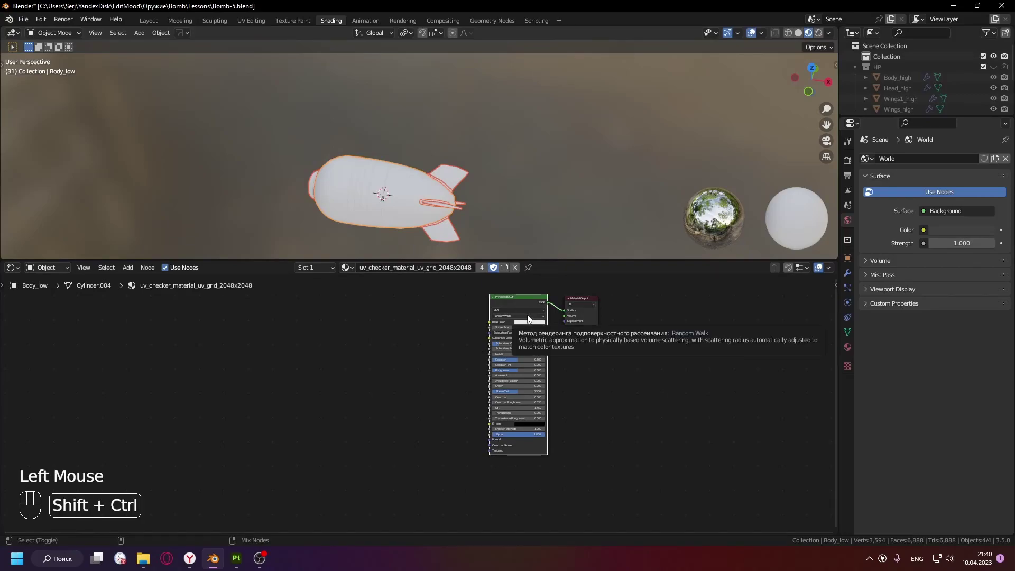
- Wire the BaseColor, Metallic, Roughness, Normal and Displacement maps into the bomb material with Principled Texture Setup
key("ctrl+shift+t")
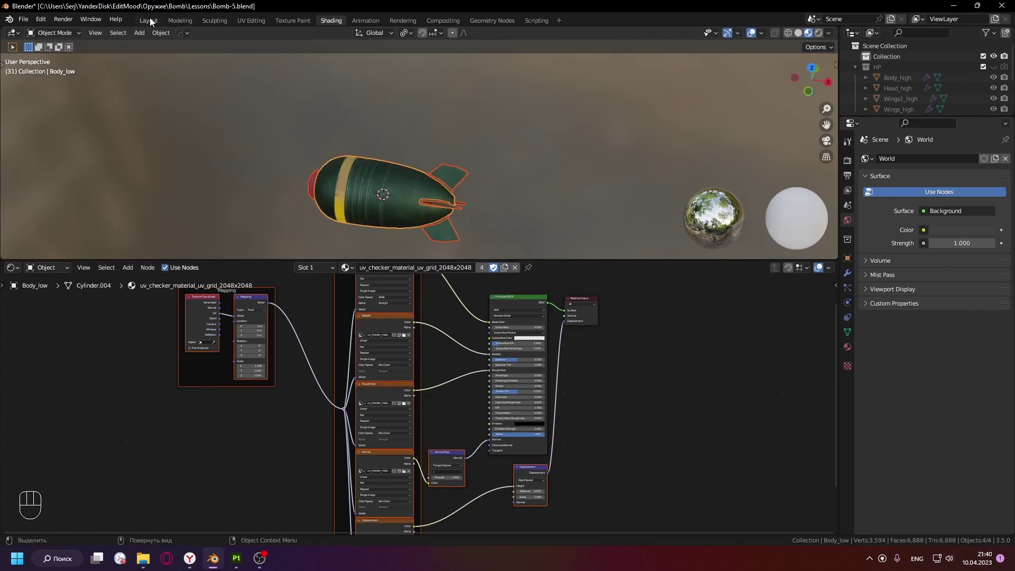
left_click(153, 23)
left_click(812, 39)
scroll("up", 3)
scroll("down", 3)
left_click_drag(485, 346, 504, 325)
- Review the generated texture node setup and reopen Substance Painter's export list
left_click(479, 350)
left_click_drag(560, 253, 582, 190)
scroll("up", 3)
scroll("down", 3)
scroll("down", 3)
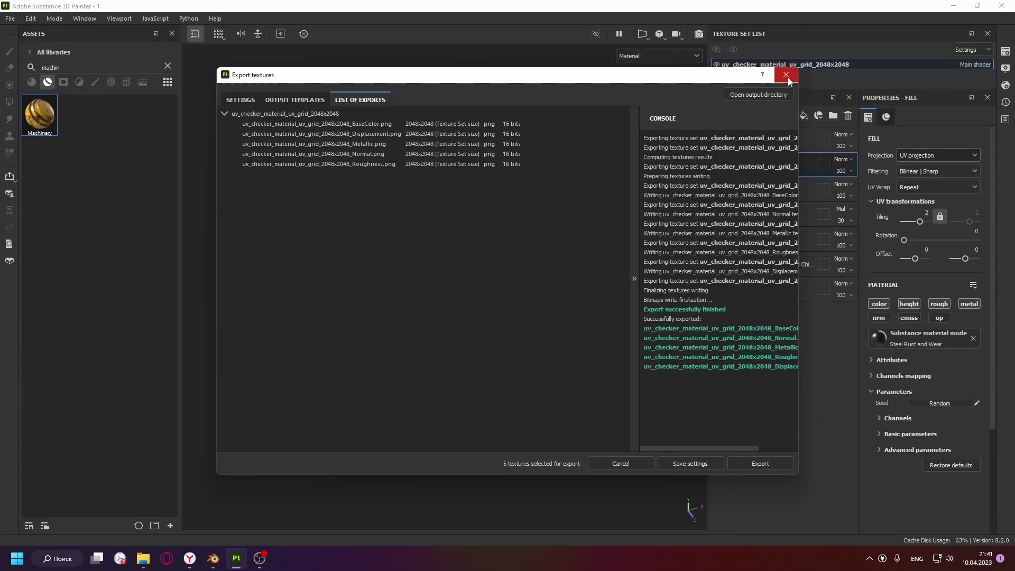
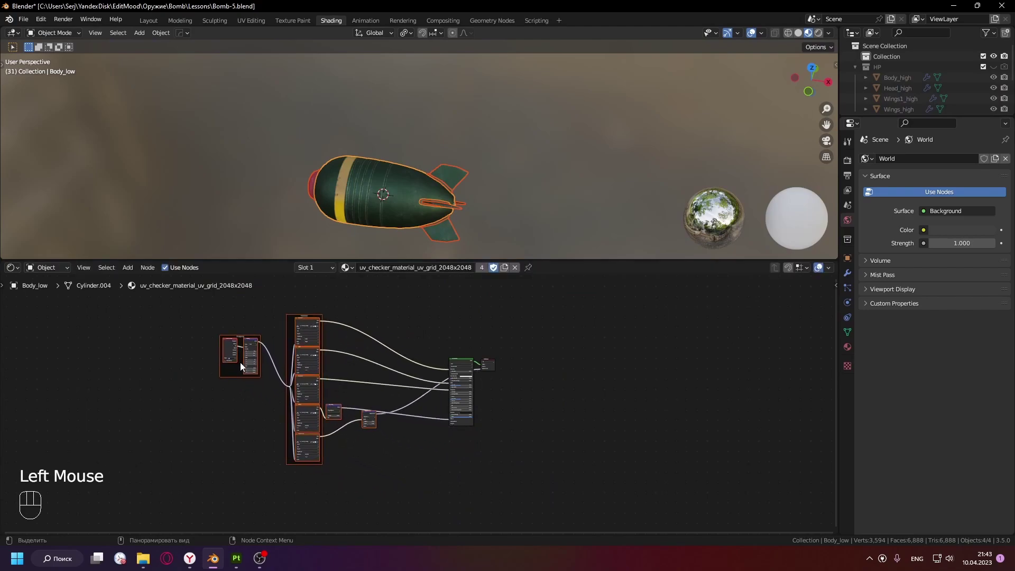
- Tidy the image texture nodes into place beside the Principled BSDF shader
key("Delete")
left_click(470, 364)
key("ctrl+shift+t")
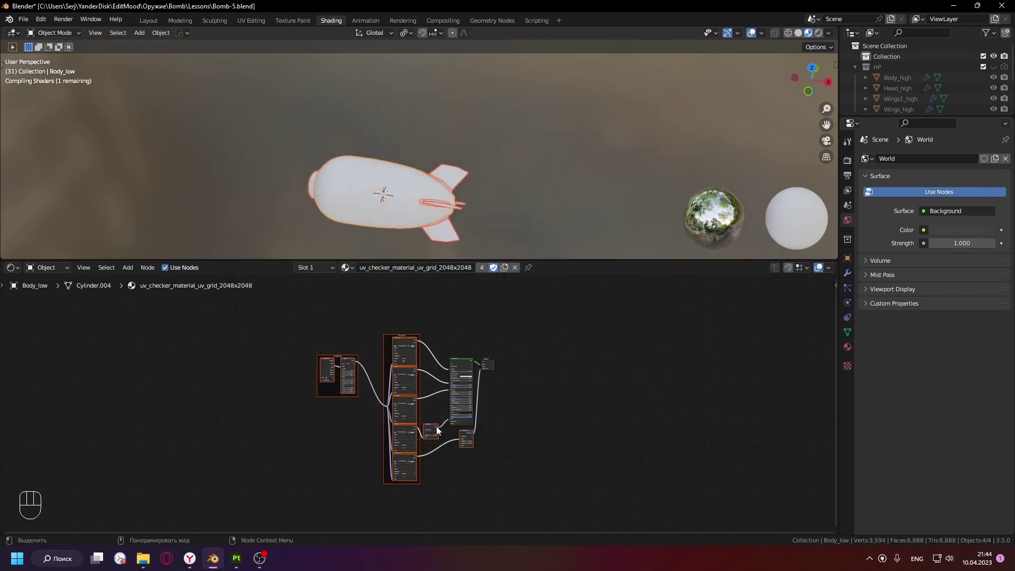
left_click(620, 250)
left_click_drag(546, 167, 569, 186)
middle_click(547, 166)
- Show the fully textured bomb in the Layout workspace, orbited and zoomed into view
left_click(538, 188)
left_click_drag(543, 190, 402, 325)
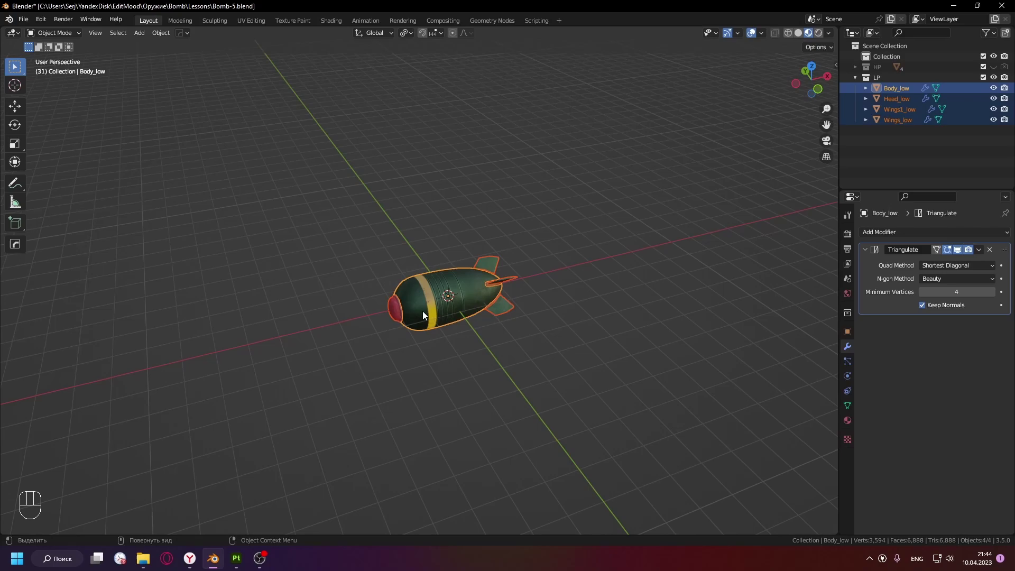
scroll("up", 3)
left_click_drag(461, 304, 423, 294)
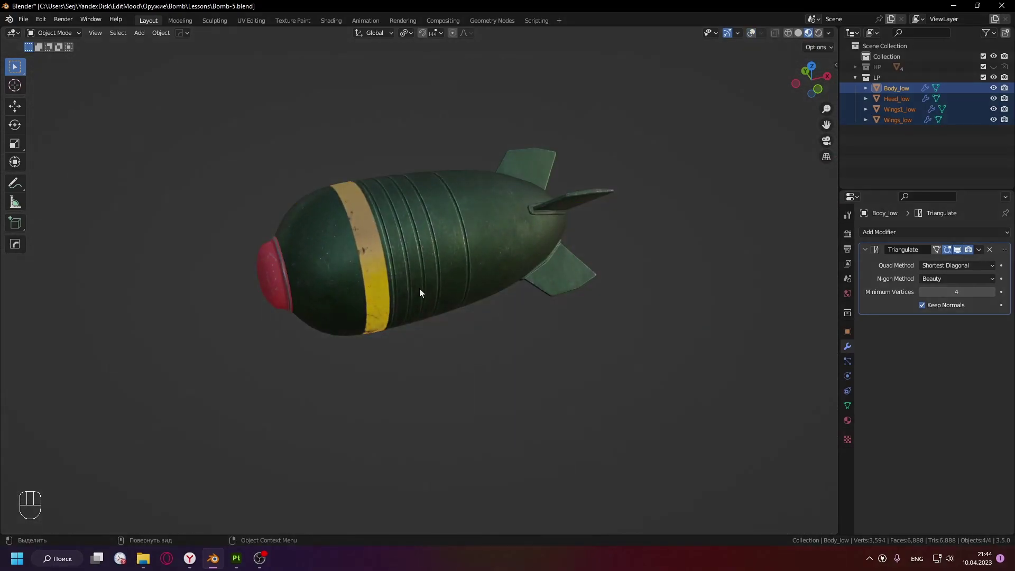